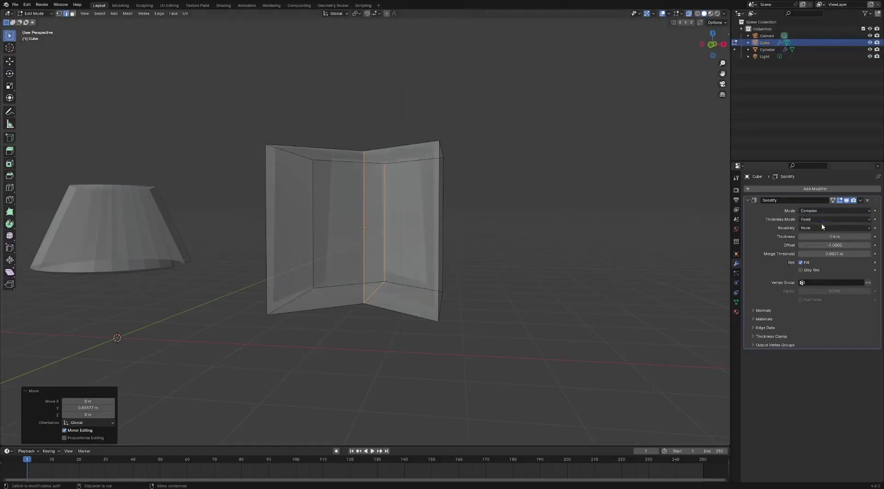
# Set Thickness Mode to Even, then reopen the Solidify Mode list
pyautogui.moveTo(821, 223); pyautogui.dragTo(823, 238)
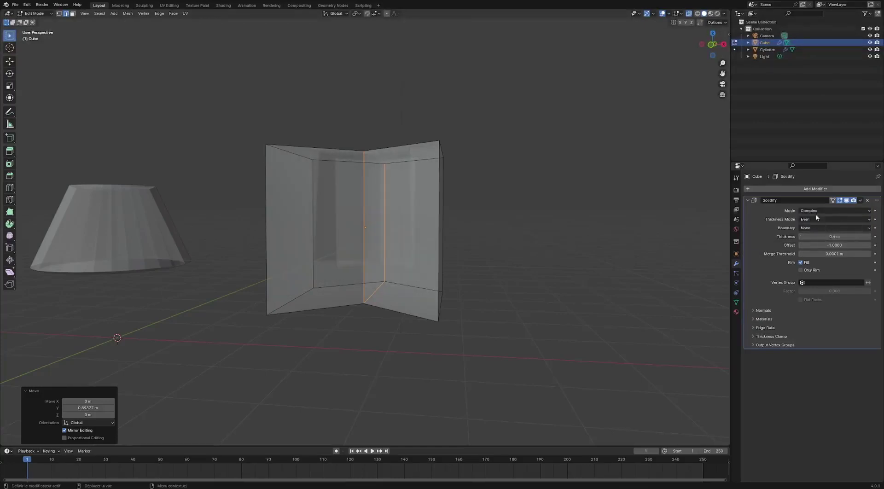
pyautogui.click(817, 214)
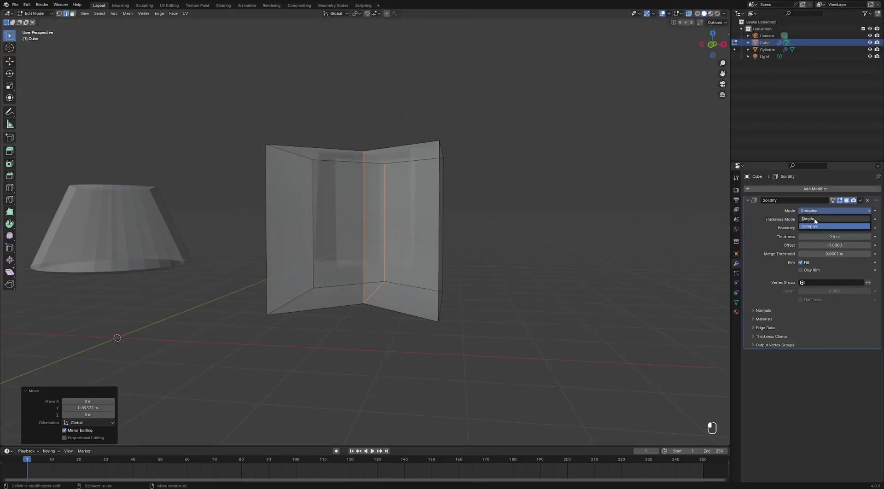
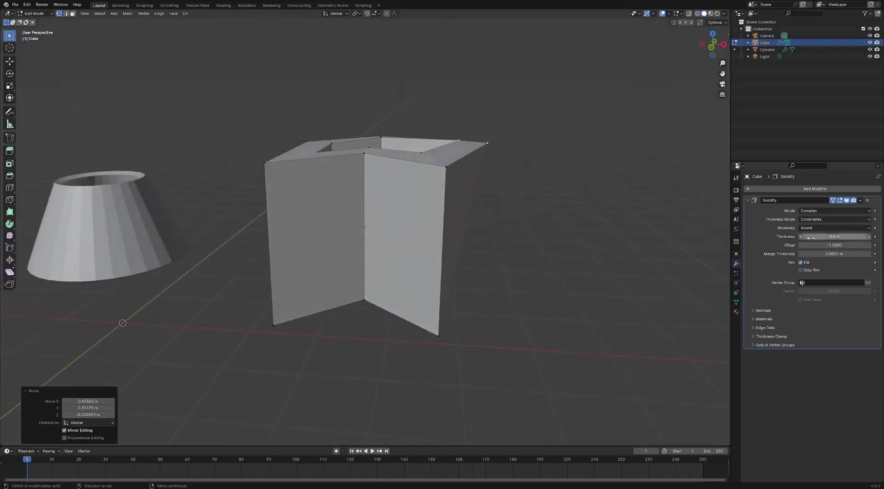
# Set Boundary to Flat and view the thickened top of the panels from above
pyautogui.moveTo(813, 231); pyautogui.dragTo(817, 254)
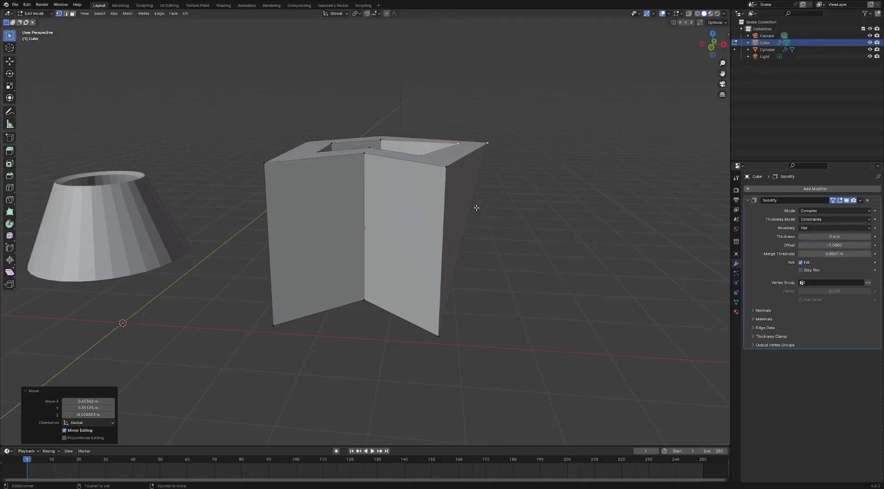